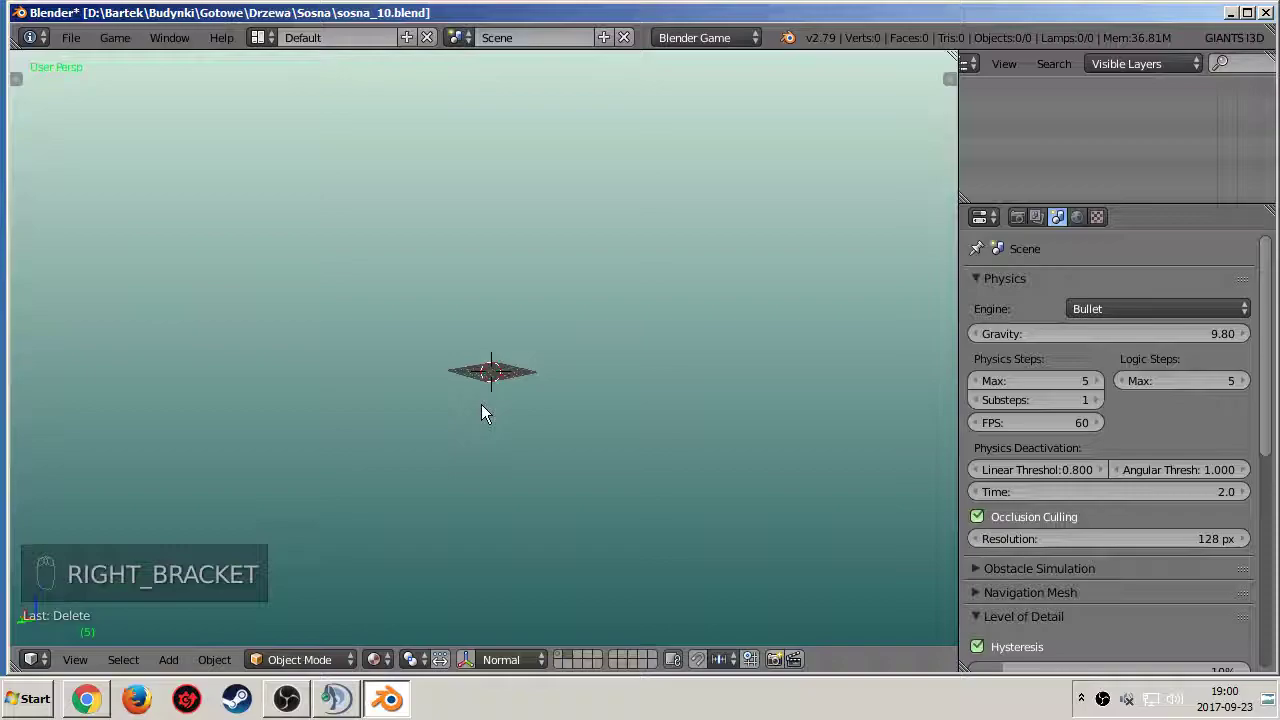
Step: Add a Sapling tree curve and pull its branch settings toward a tall thin pine shape
key("t")
left_click_drag(163, 124, 137, 542)
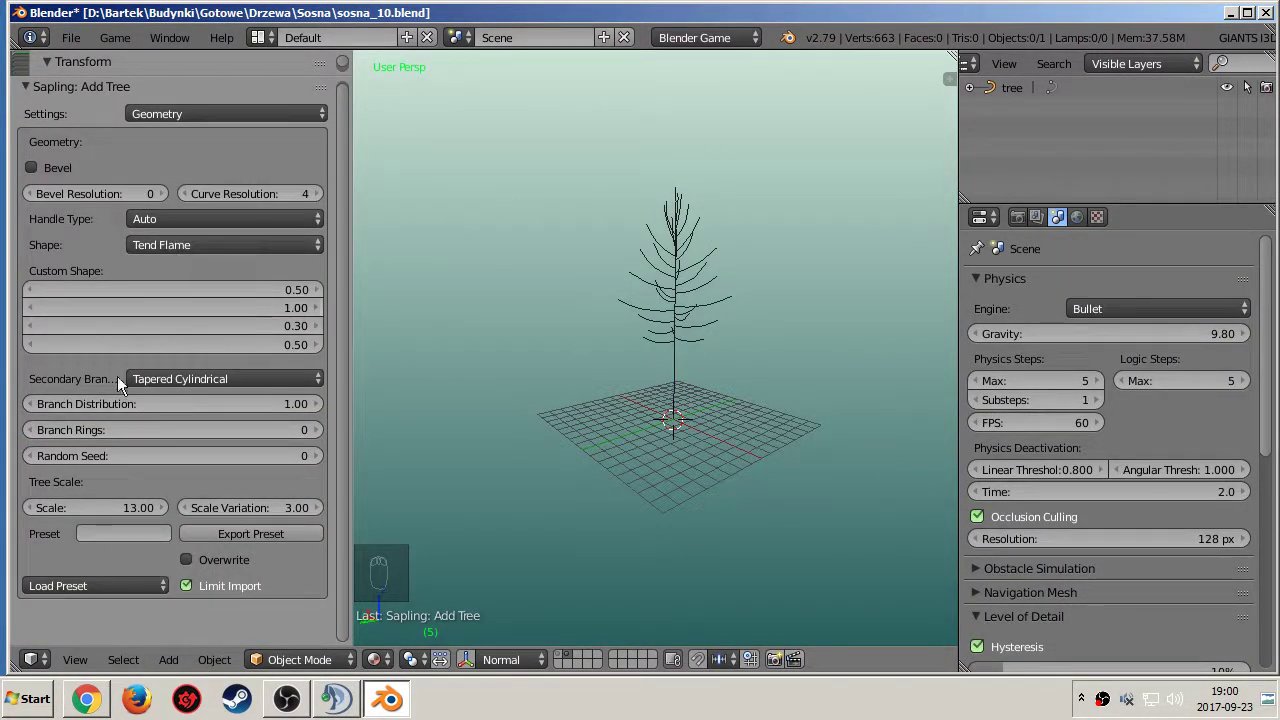
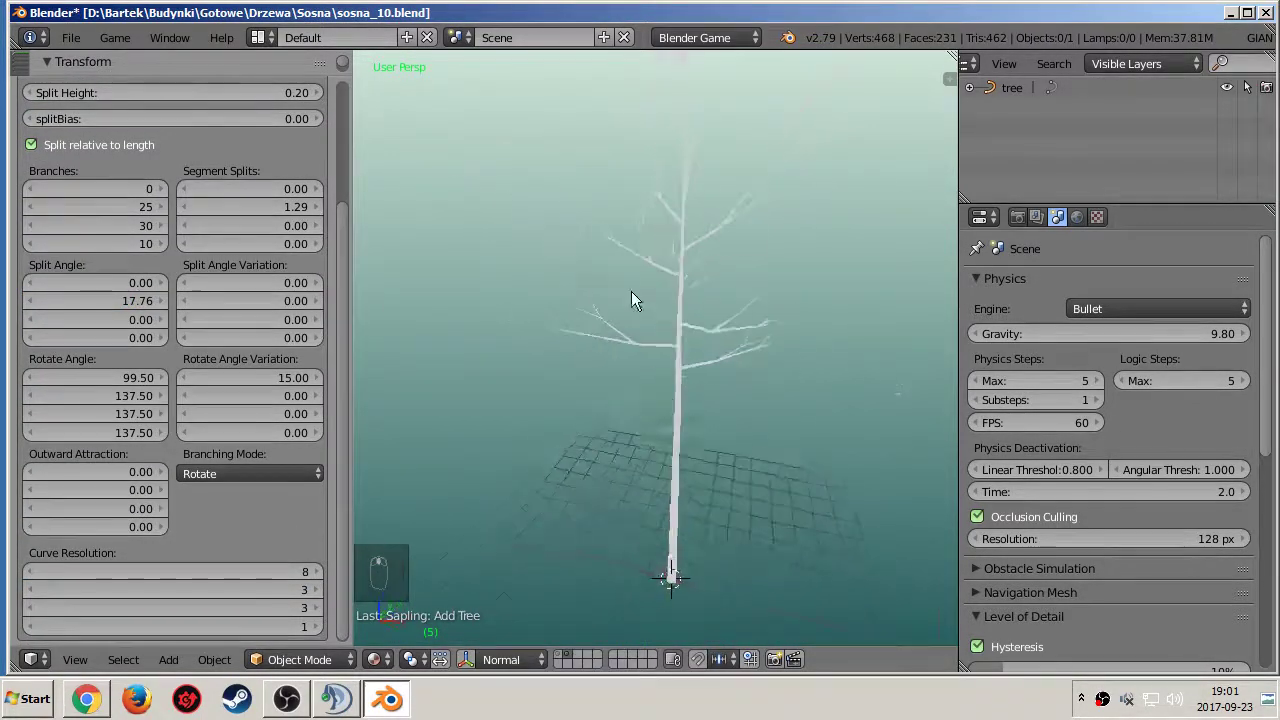
Step: Tune the second branch level's rotate angle and add rotation variation to it
left_click(129, 408)
left_click(290, 403)
left_click_drag(761, 319, 285, 565)
left_click_drag(285, 565, 188, 316)
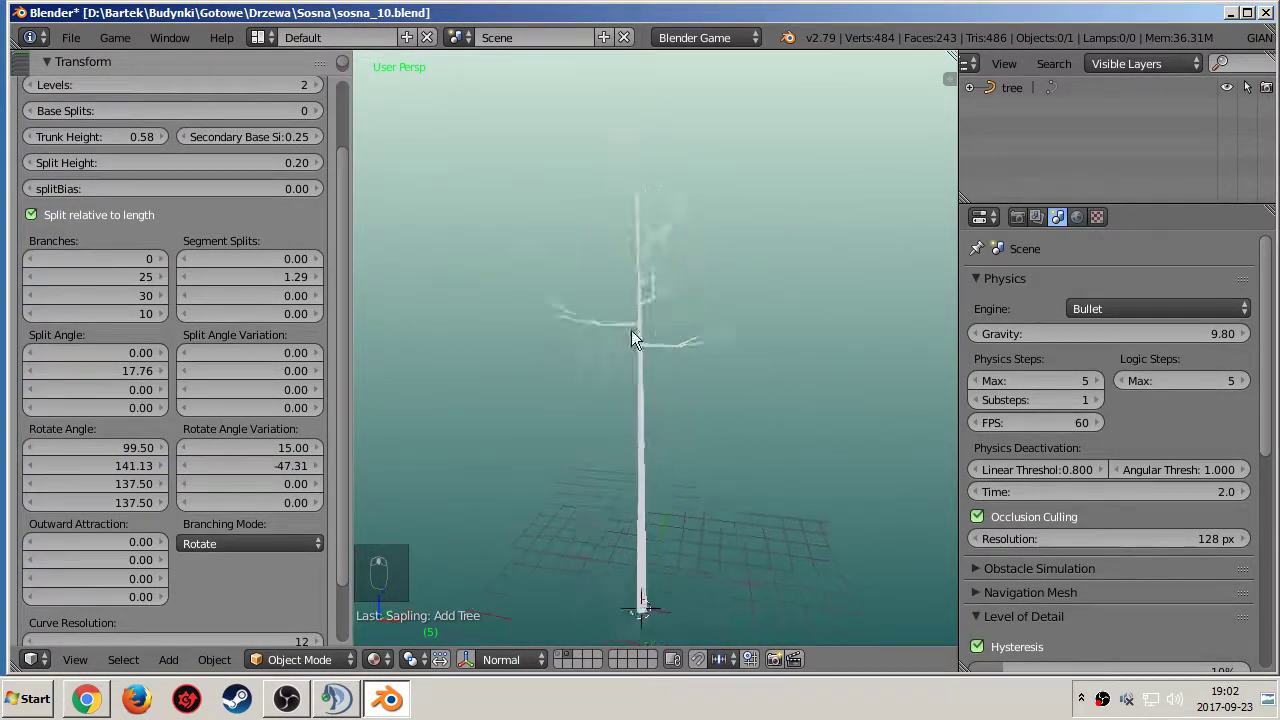
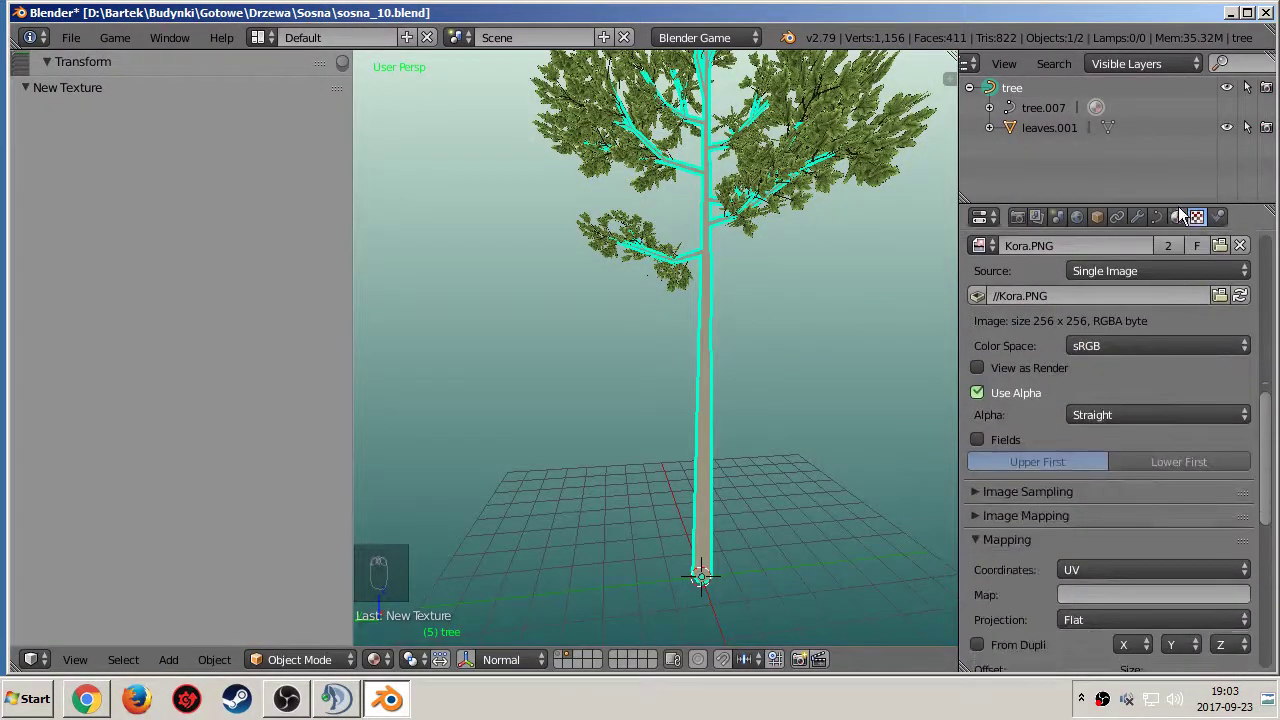
Step: Separate the linked trunk part of the tree curve into its own object tree.002 via Selection
middle_click(1083, 386)
middle_click(685, 351)
middle_click(668, 287)
key("Tab")
key("ctrl+l")
key("p")
left_click(1018, 161)
middle_click(1054, 483)
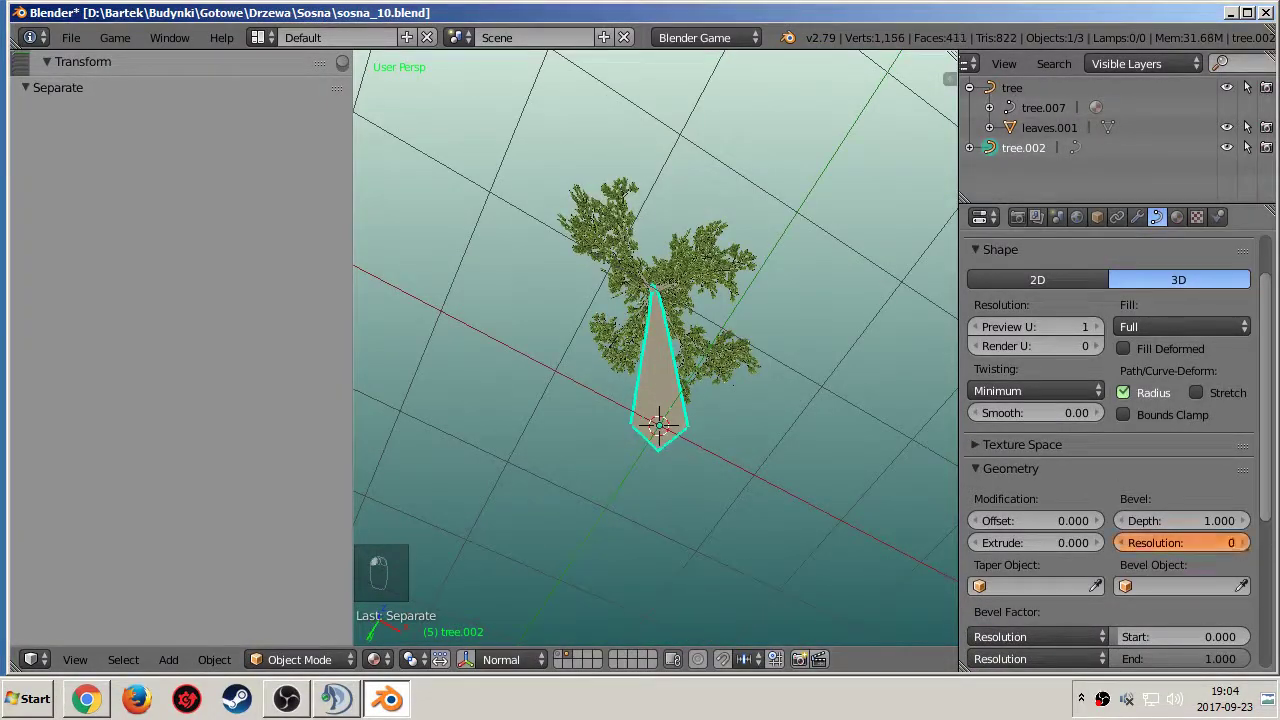
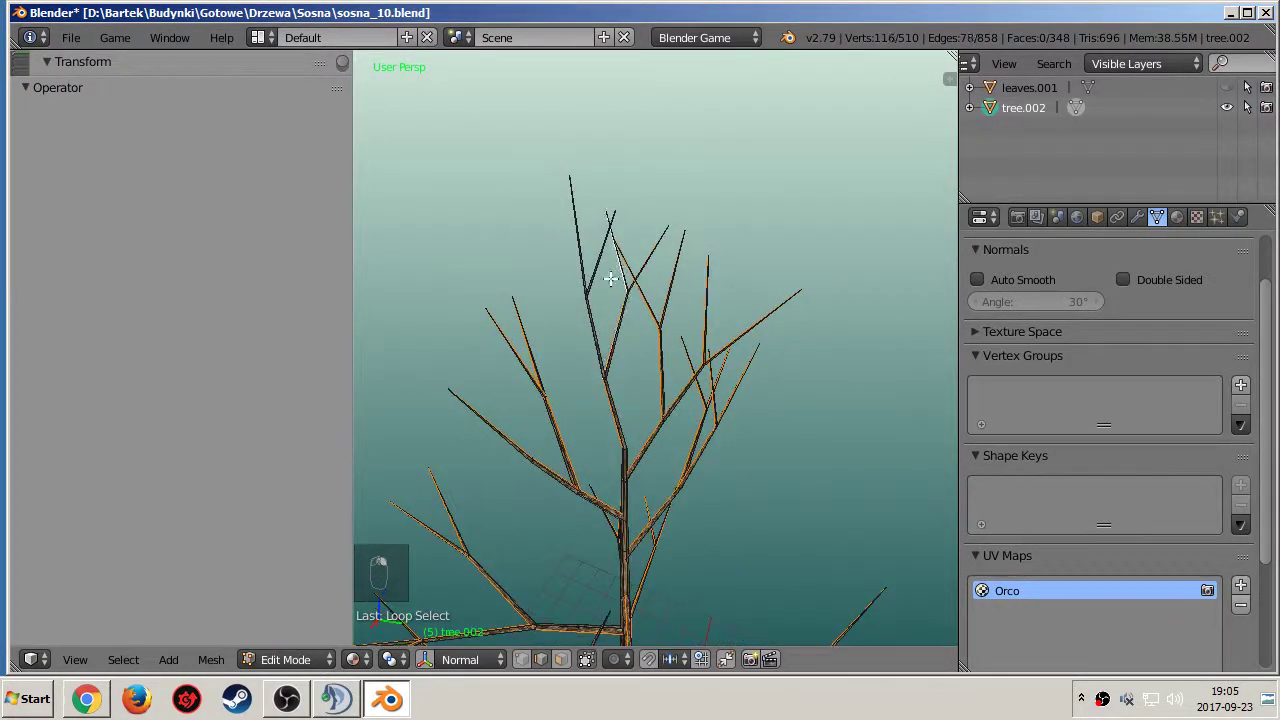
Step: Switch the left area to the UV/Image Editor and unwrap the whole trunk mesh
key("space")
key("u")
key("t")
middle_click(28, 670)
left_click(61, 511)
key("a")
key("u")
key("a")
Step: Scale the trunk UV island up and rotate, scale and move a linked branch island into place
left_click_drag(251, 394, 266, 414)
key("s")
left_click_drag(266, 414, 382, 491)
left_click_drag(220, 514, 169, 312)
key("b")
key("b")
key("b")
key("b")
key("b")
left_click(244, 408)
key("ctrl+l")
left_click(263, 416)
key("r")
key("s")
key("g")
key("s")
Step: Box-select further branch UV islands and rescale and reposition them on the bark image
key("b")
left_click_drag(124, 486, 276, 468)
key("s")
key("g")
key("s")
key("g")
left_click(327, 299)
key("b")
key("b")
key("b")
key("g")
left_click_drag(182, 191, 182, 153)
Step: Resize the last linked UV island, scale everything to fit, and return to the leafy pine in the 3D view
key("b")
key("s")
key("g")
right_click(165, 404)
key("ctrl+l")
key("s")
key("s")
key("a")
left_click(588, 382)
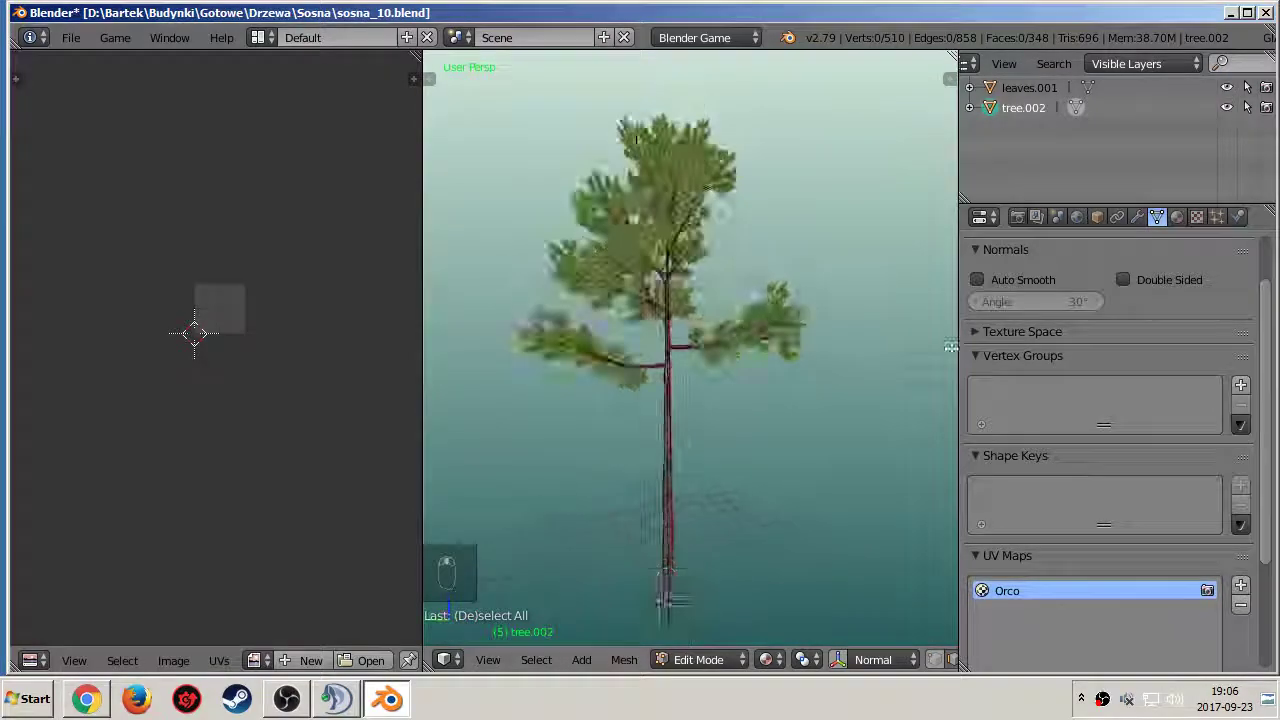